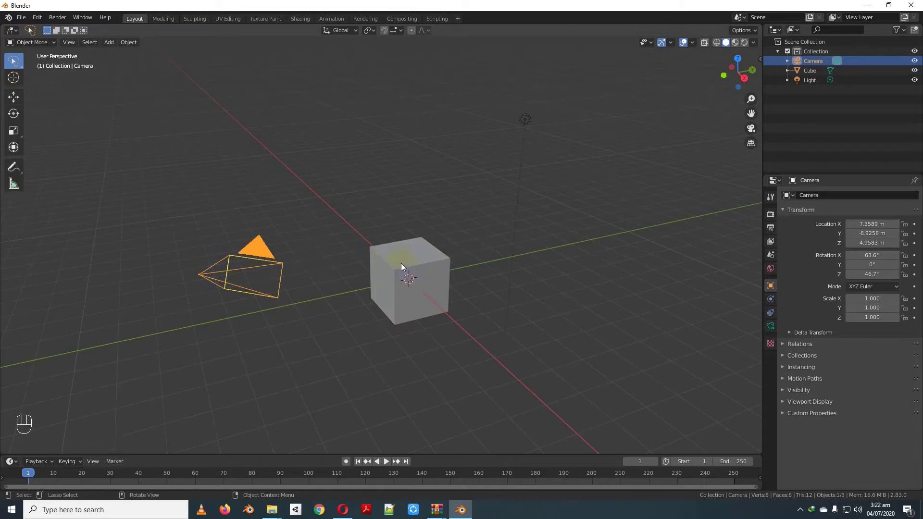
# - Select and clear objects, then widen the toolbar so tool names show beside the icons
pyautogui.click(407, 273)
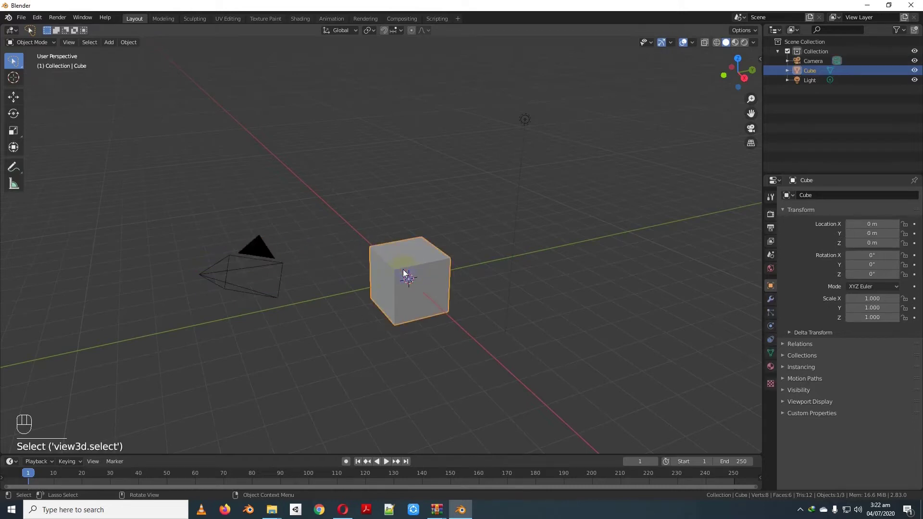
pyautogui.click(528, 260)
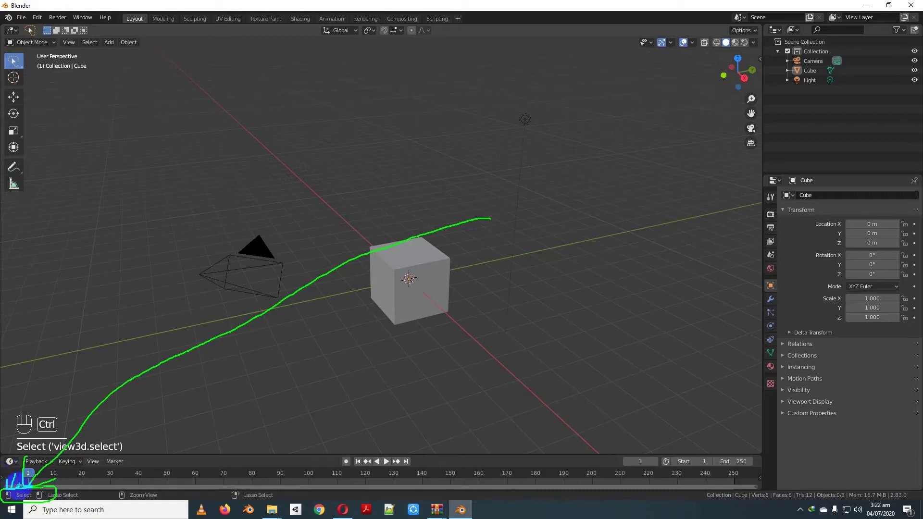
pyautogui.click(436, 258)
pyautogui.moveTo(243, 277); pyautogui.dragTo(353, 250)
pyautogui.click(410, 247)
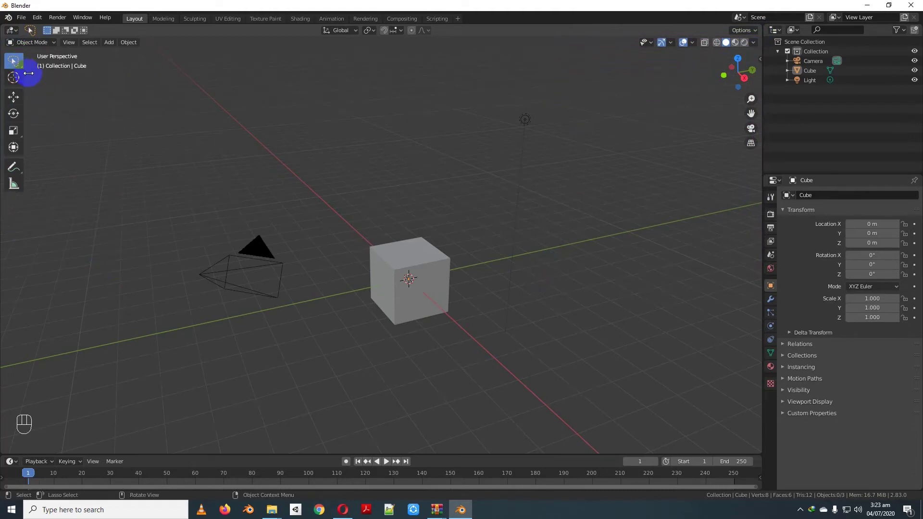
pyautogui.moveTo(411, 281); pyautogui.dragTo(61, 77)
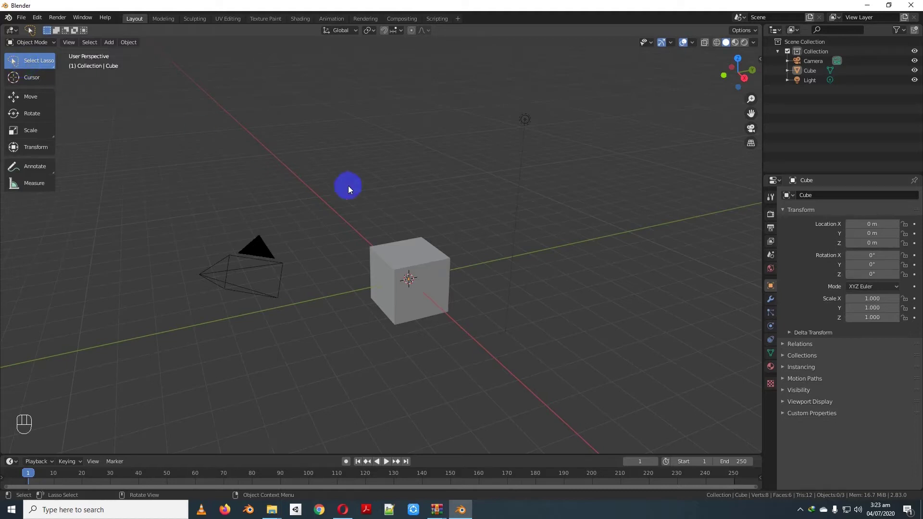
# - Lasso-select the cube and camera, then switch the Select tool to Select Box and clear the selection
pyautogui.moveTo(339, 149); pyautogui.dragTo(337, 150)
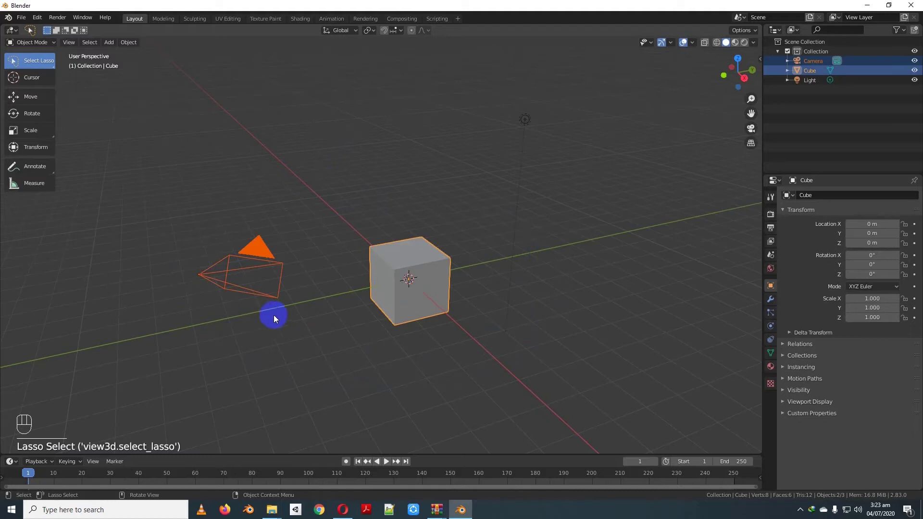
pyautogui.moveTo(42, 59); pyautogui.dragTo(39, 125)
pyautogui.click(303, 209)
pyautogui.moveTo(170, 308); pyautogui.dragTo(531, 123)
pyautogui.click(407, 160)
pyautogui.moveTo(36, 62); pyautogui.dragTo(36, 106)
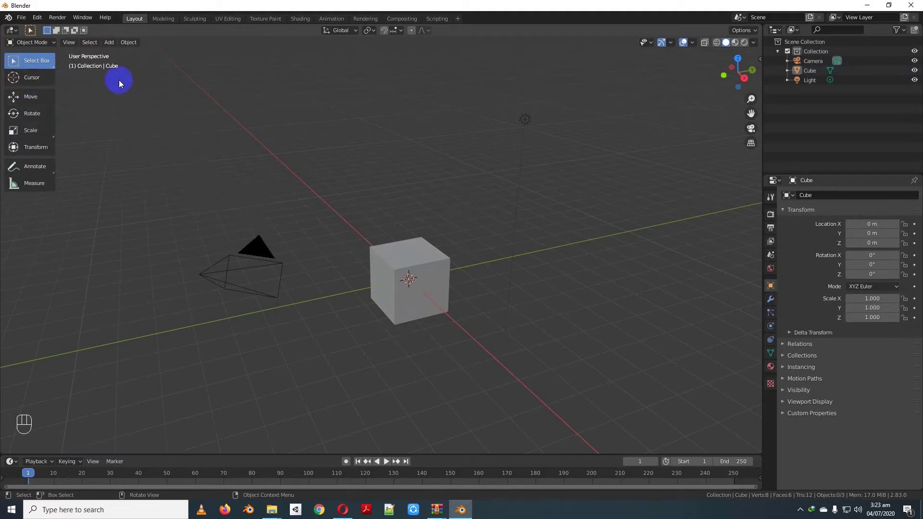
# - Box-select the camera and cube, then the cube and light, clearing the selection each time
pyautogui.moveTo(129, 104); pyautogui.dragTo(496, 375)
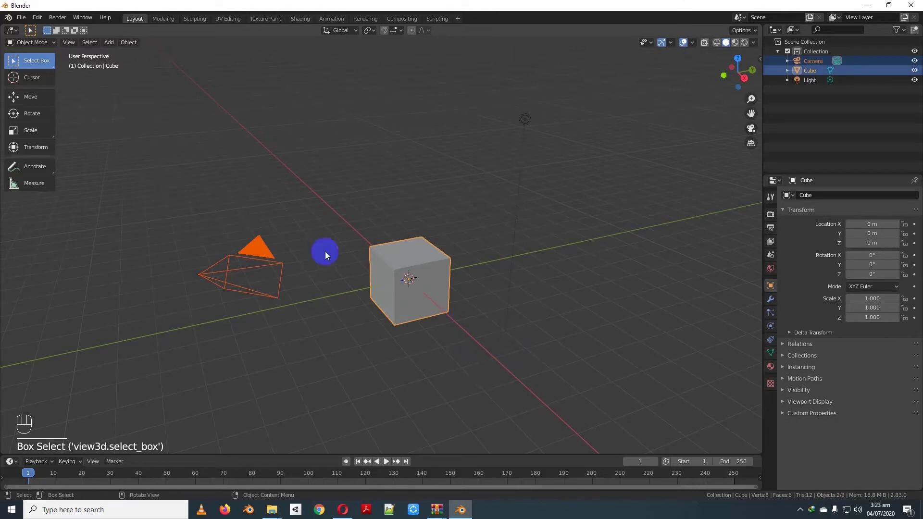
pyautogui.click(213, 179)
pyautogui.moveTo(521, 192); pyautogui.dragTo(359, 356)
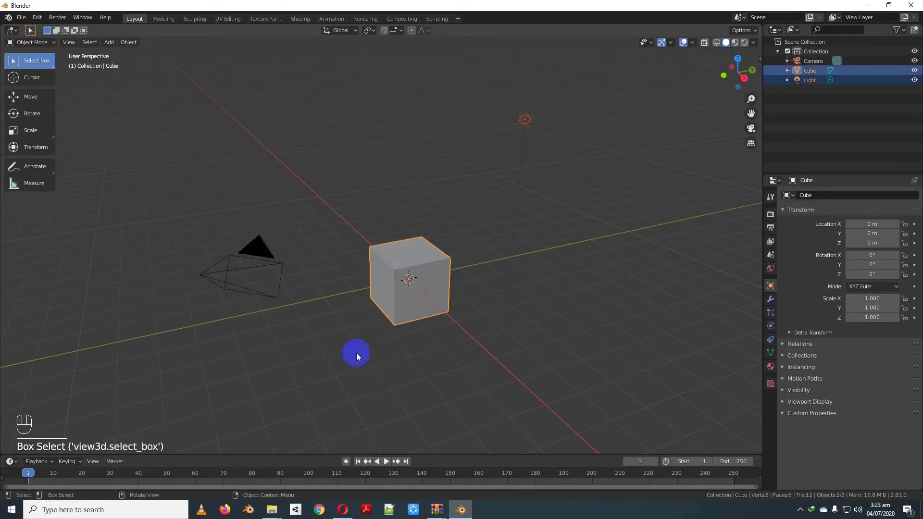
pyautogui.click(340, 231)
pyautogui.moveTo(35, 66); pyautogui.dragTo(39, 87)
# - Click individual objects, then switch the Select tool to Tweak click-to-select mode
pyautogui.click(247, 261)
pyautogui.click(410, 273)
pyautogui.click(529, 122)
pyautogui.click(406, 281)
pyautogui.click(215, 272)
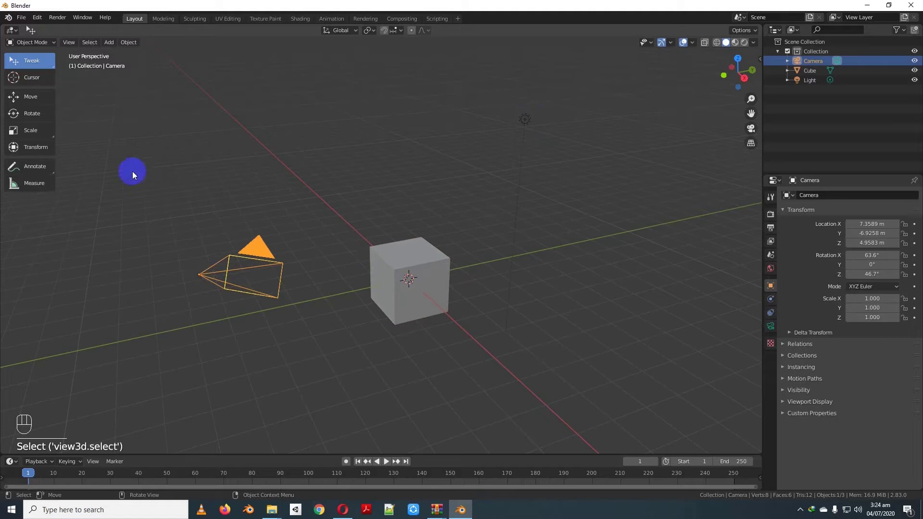
# - Toggle between box and tweak selection and add the cube to the camera selection
pyautogui.moveTo(36, 62); pyautogui.dragTo(36, 103)
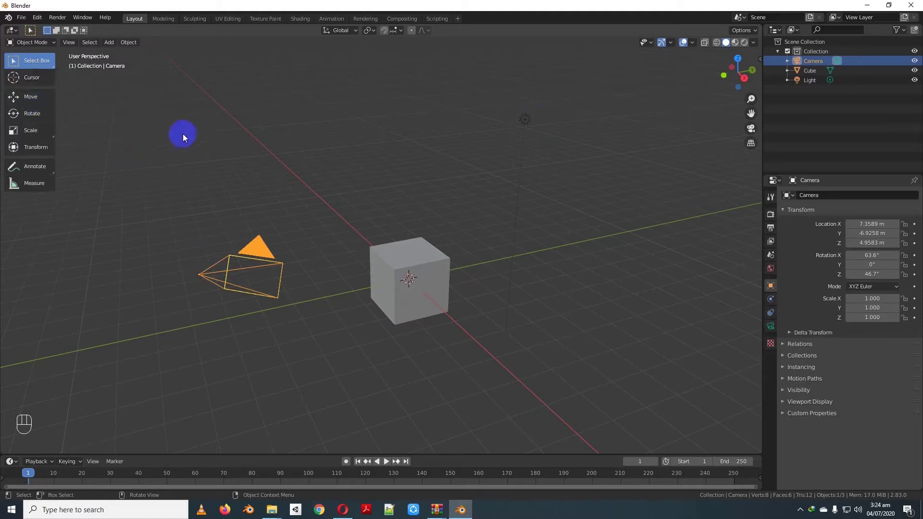
pyautogui.moveTo(33, 63); pyautogui.dragTo(34, 84)
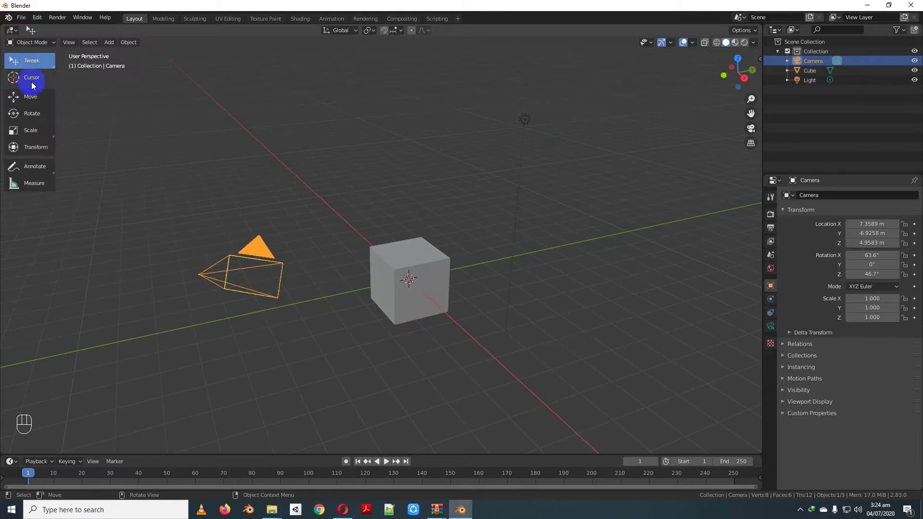
pyautogui.press('b')
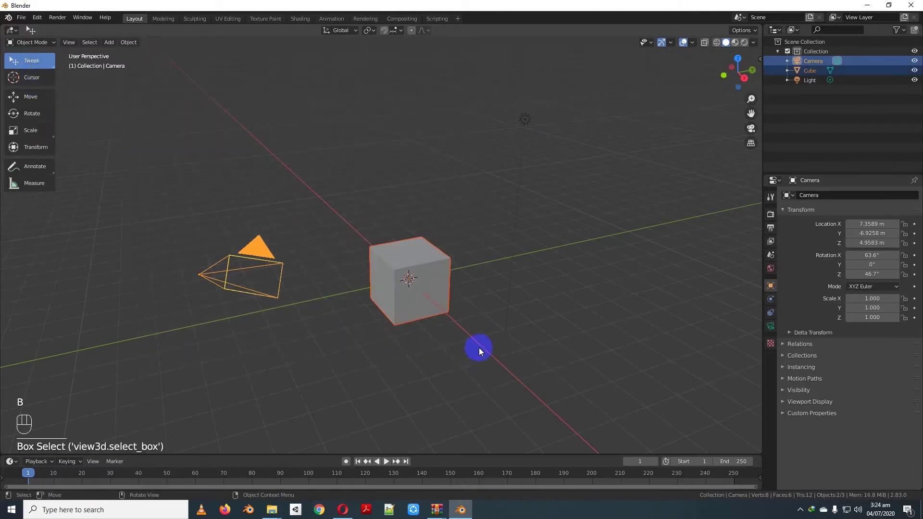
pyautogui.moveTo(24, 66); pyautogui.dragTo(31, 65)
pyautogui.moveTo(51, 70); pyautogui.dragTo(202, 137)
# - Select only the camera, select every object with A, then deselect everything with Alt+A
pyautogui.press('v')
pyautogui.press('c')
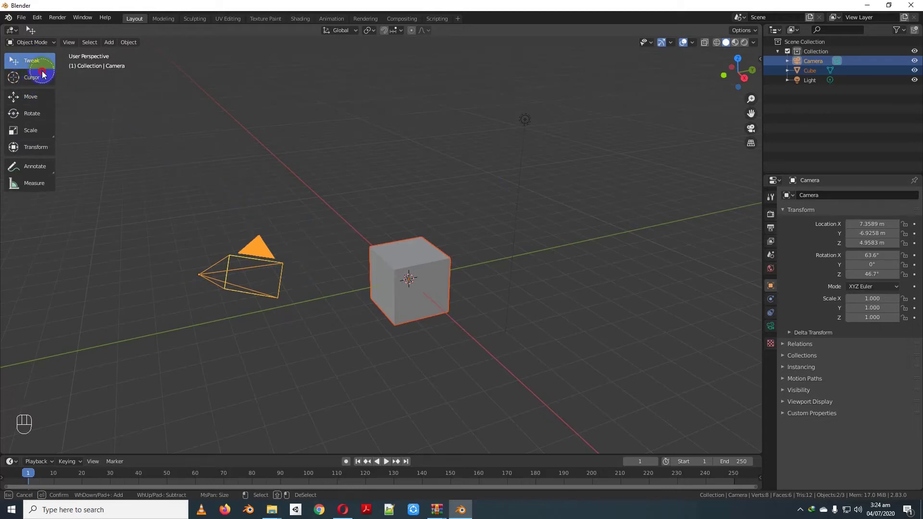
pyautogui.click(402, 257)
pyautogui.click(236, 278)
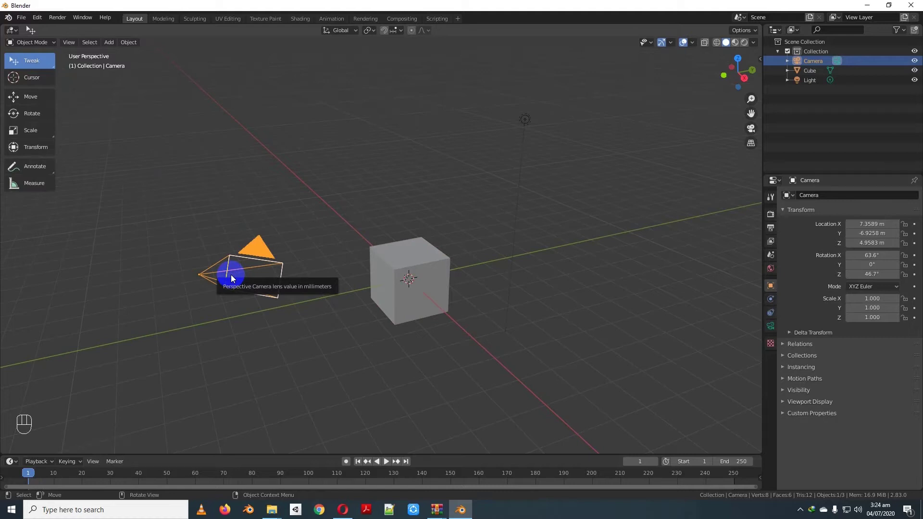
pyautogui.press('a')
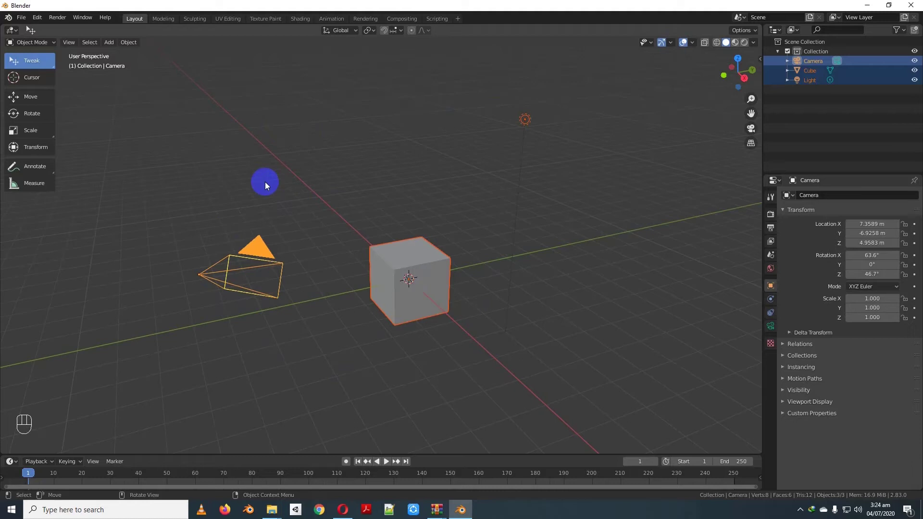
pyautogui.press('alt+a')
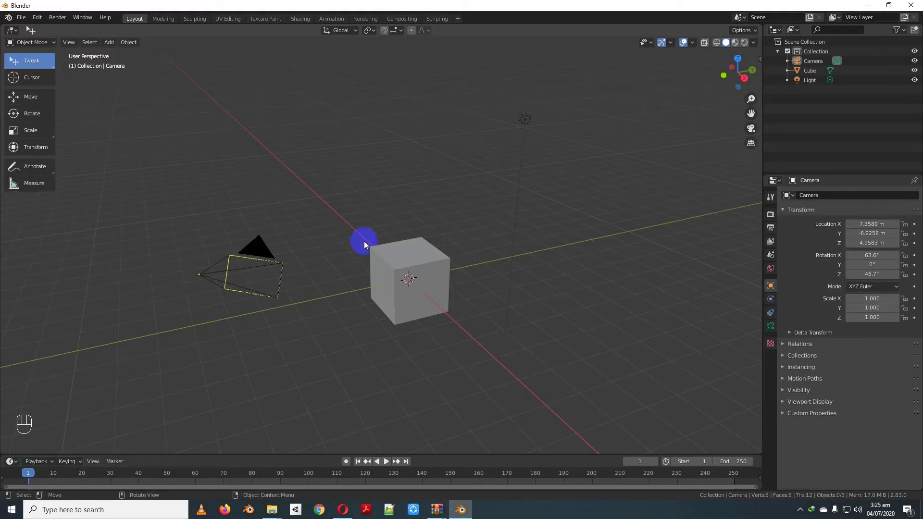
# - Step through the toolbar tools and settle on the Move tool with on-screen axis handles
pyautogui.click(440, 254)
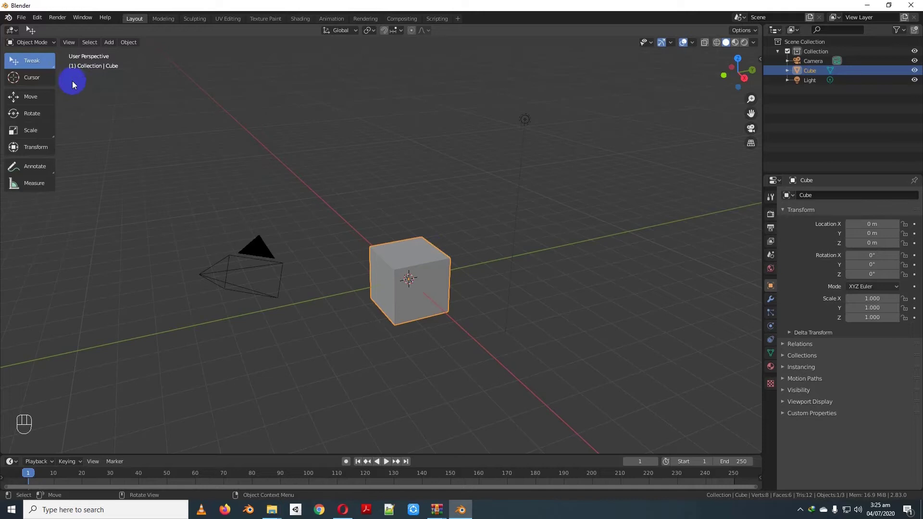
pyautogui.click(37, 64)
pyautogui.click(38, 63)
pyautogui.click(38, 96)
pyautogui.click(40, 118)
pyautogui.click(37, 133)
pyautogui.click(34, 150)
pyautogui.click(36, 100)
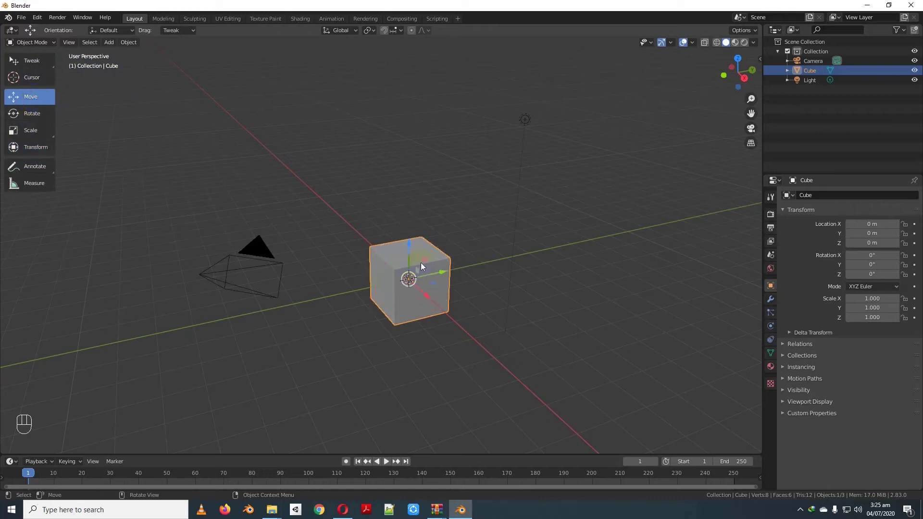
# - Select the camera then the cube and orbit the view to face the cube's Move gizmo
pyautogui.click(278, 262)
pyautogui.click(393, 281)
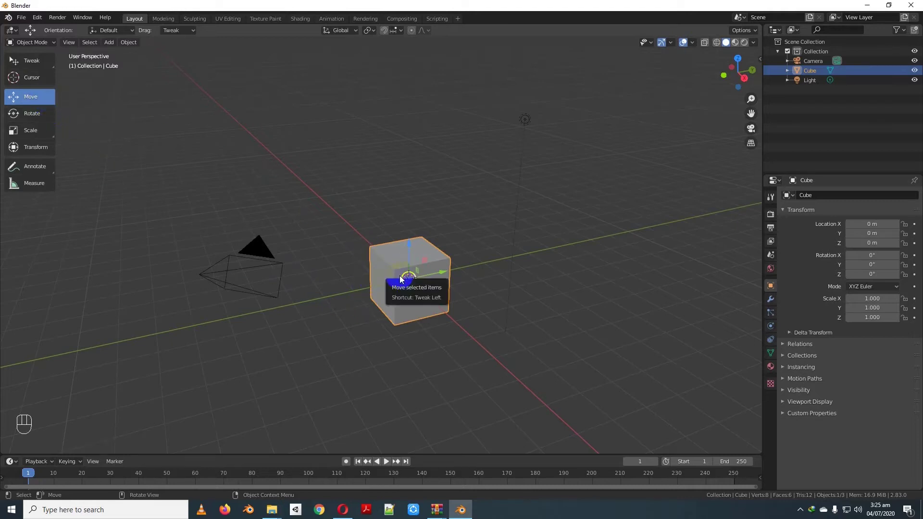
pyautogui.click(275, 271)
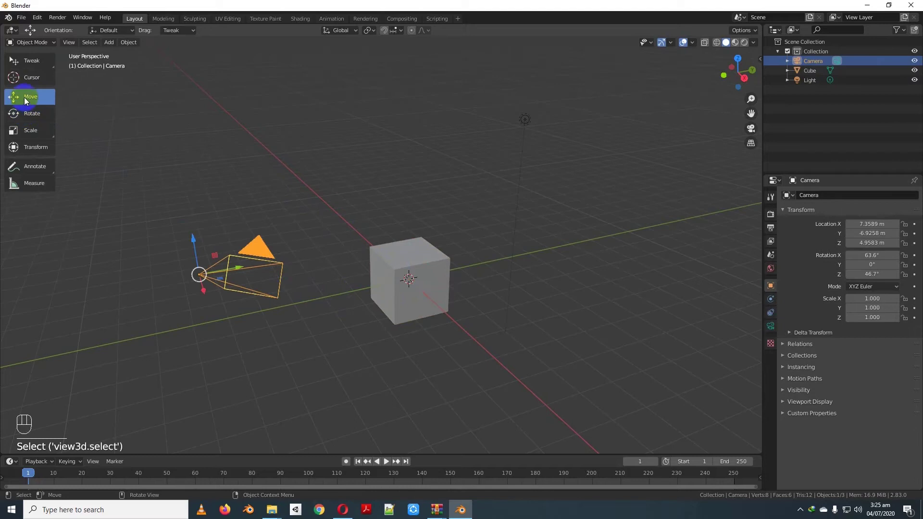
pyautogui.click(398, 266)
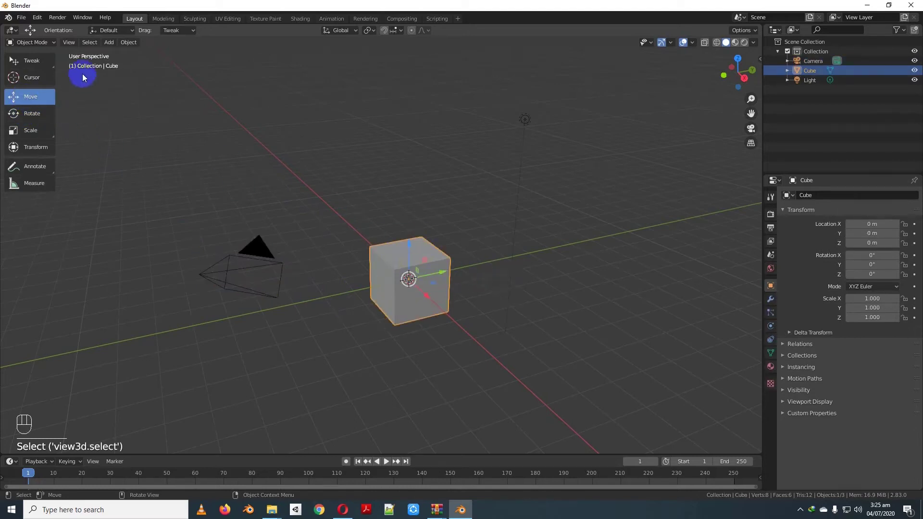
pyautogui.click(44, 63)
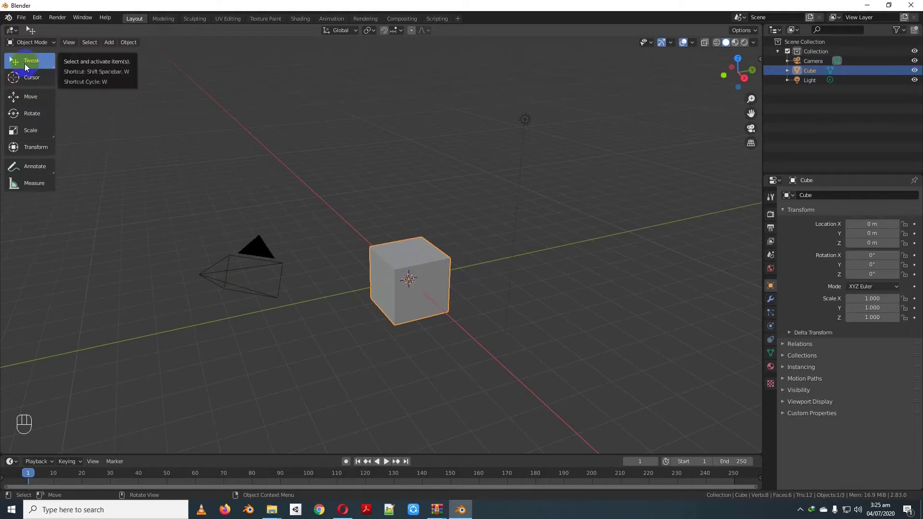
pyautogui.moveTo(550, 280); pyautogui.dragTo(466, 261)
pyautogui.click(36, 101)
pyautogui.moveTo(198, 219); pyautogui.dragTo(317, 231)
pyautogui.moveTo(492, 268); pyautogui.dragTo(421, 269)
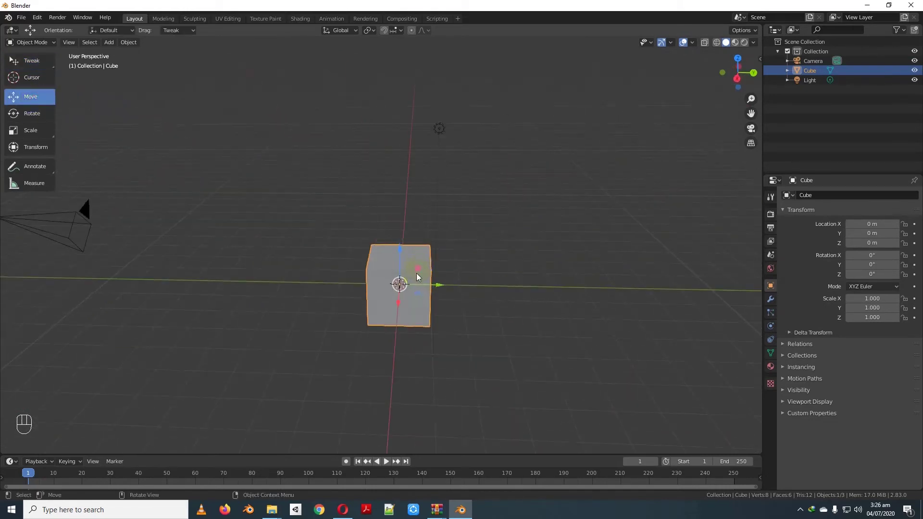
pyautogui.moveTo(412, 289); pyautogui.dragTo(365, 290)
pyautogui.moveTo(365, 289); pyautogui.dragTo(474, 285)
pyautogui.moveTo(459, 281); pyautogui.dragTo(472, 279)
pyautogui.moveTo(452, 282); pyautogui.dragTo(384, 291)
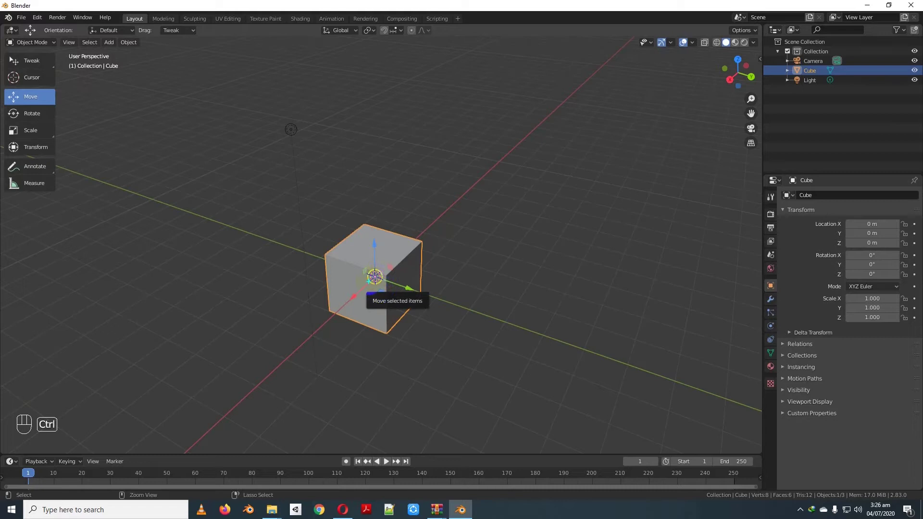
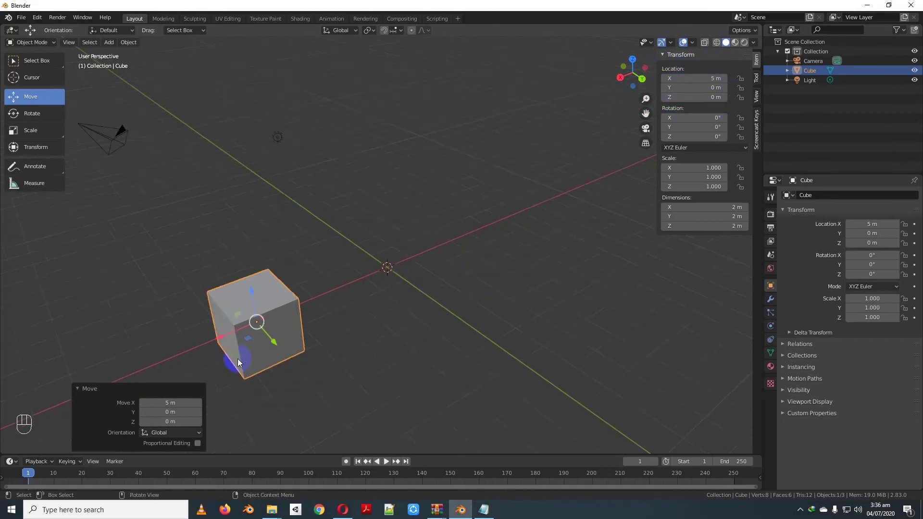
# - Drag the cube's gizmo to X 5 m and slide it along Y toward 3 m, Z 5 m
pyautogui.click(317, 327)
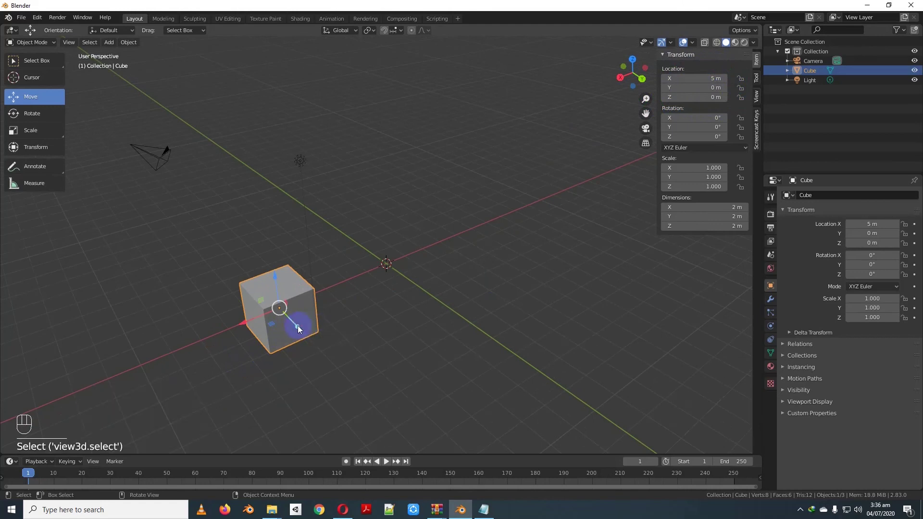
pyautogui.moveTo(299, 330); pyautogui.dragTo(333, 360)
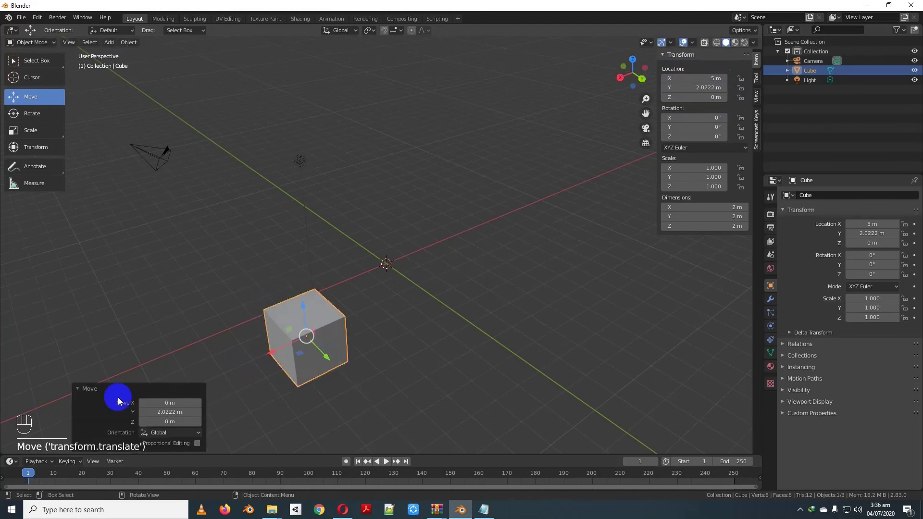
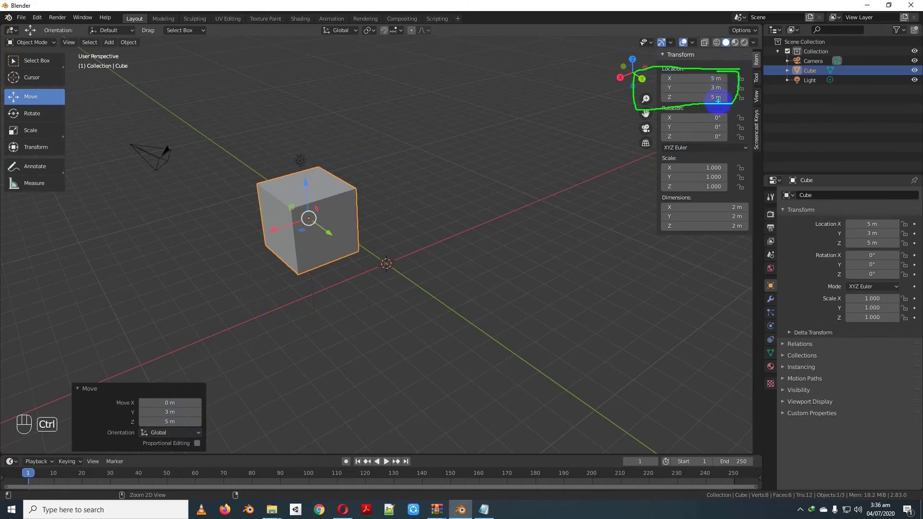
# - Reselect the cube with transform values shown and slide it along Y to about 4.77 m
pyautogui.click(663, 56)
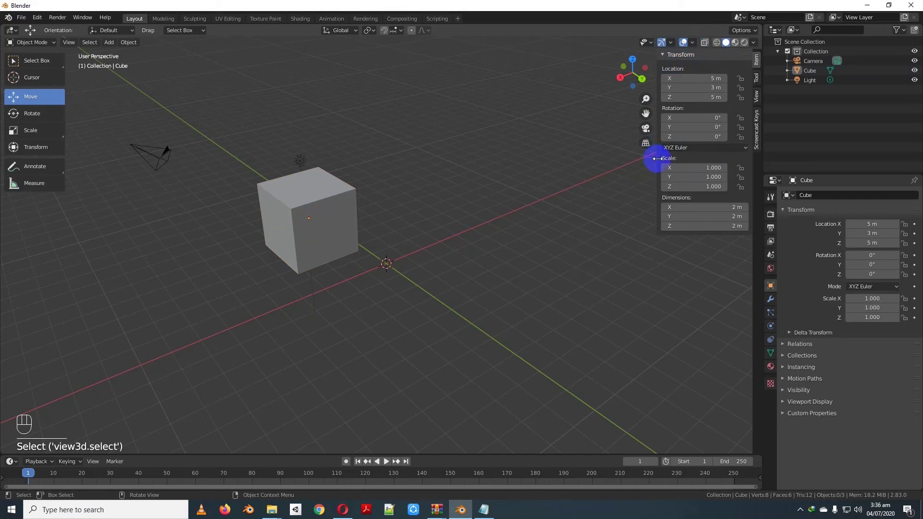
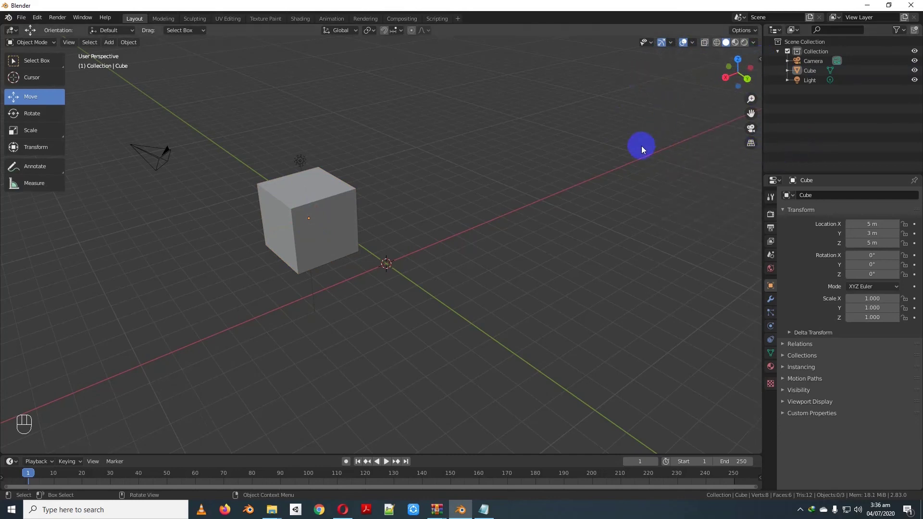
pyautogui.press('n')
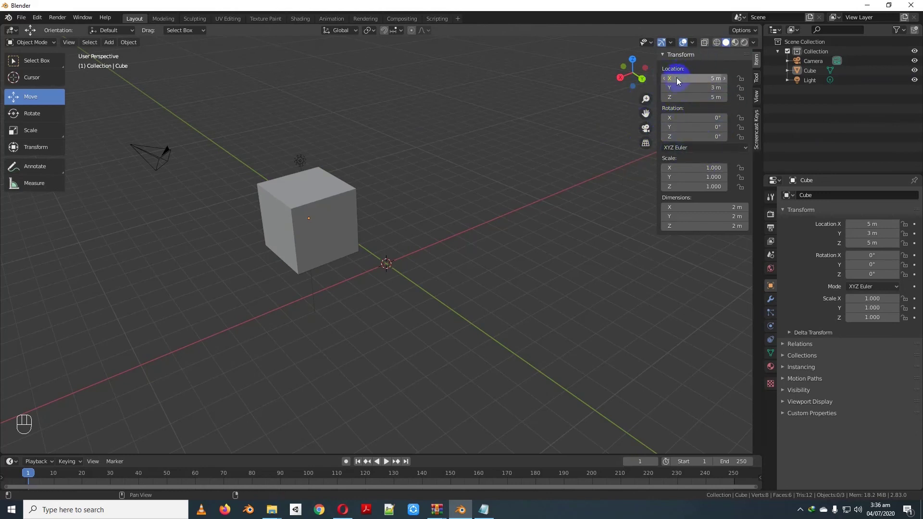
pyautogui.click(314, 199)
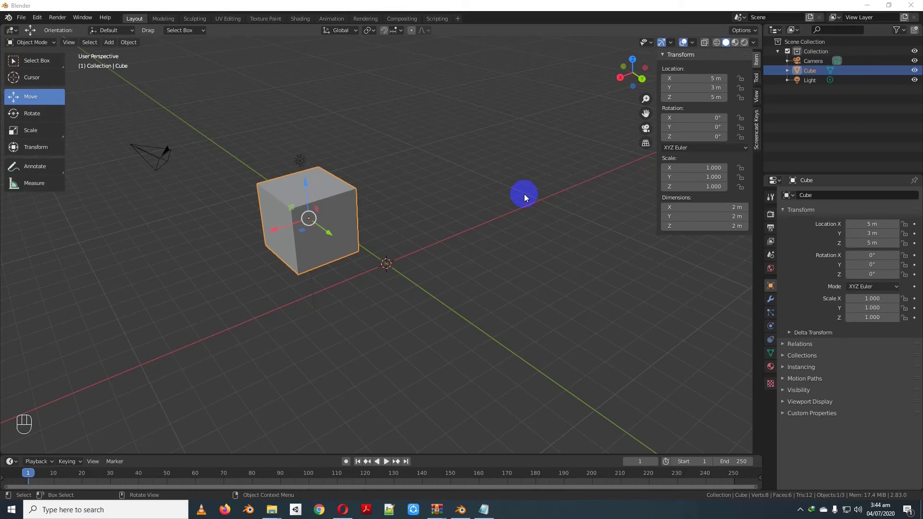
pyautogui.click(334, 238)
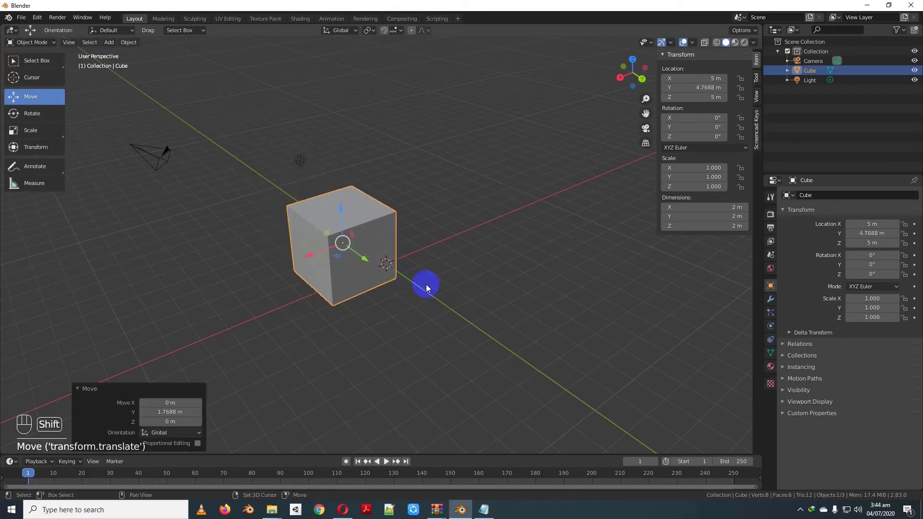
# - Duplicate the cube as Cube.001 and scale it up to about 2.295, enclosing the original
pyautogui.press('shift+d')
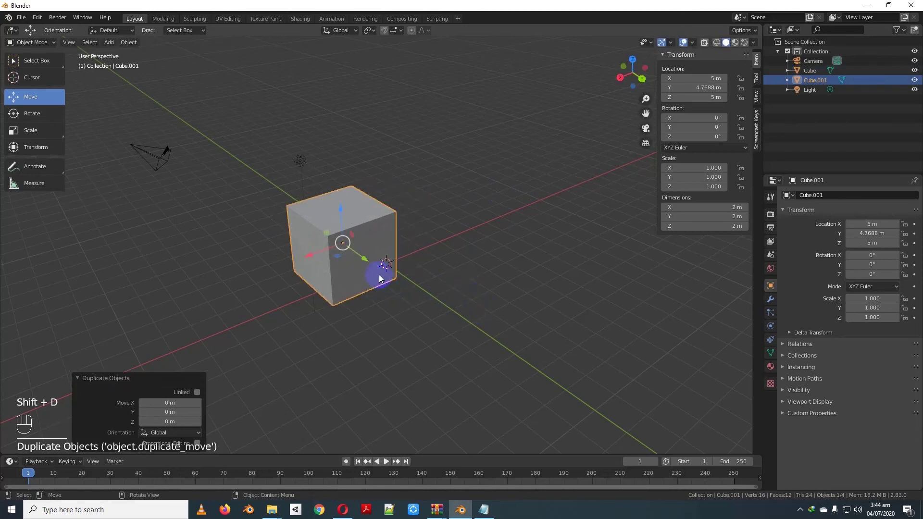
pyautogui.moveTo(367, 260); pyautogui.dragTo(430, 291)
pyautogui.press('s')
pyautogui.moveTo(394, 305); pyautogui.dragTo(445, 295)
pyautogui.click(511, 271)
# - Orbit and zoom around the two cubes, then select the original Cube
pyautogui.moveTo(519, 276); pyautogui.dragTo(529, 275)
pyautogui.moveTo(519, 279); pyautogui.dragTo(511, 276)
pyautogui.middleClick(511, 276)
pyautogui.moveTo(519, 277); pyautogui.dragTo(436, 269)
pyautogui.click(115, 201)
pyautogui.click(334, 193)
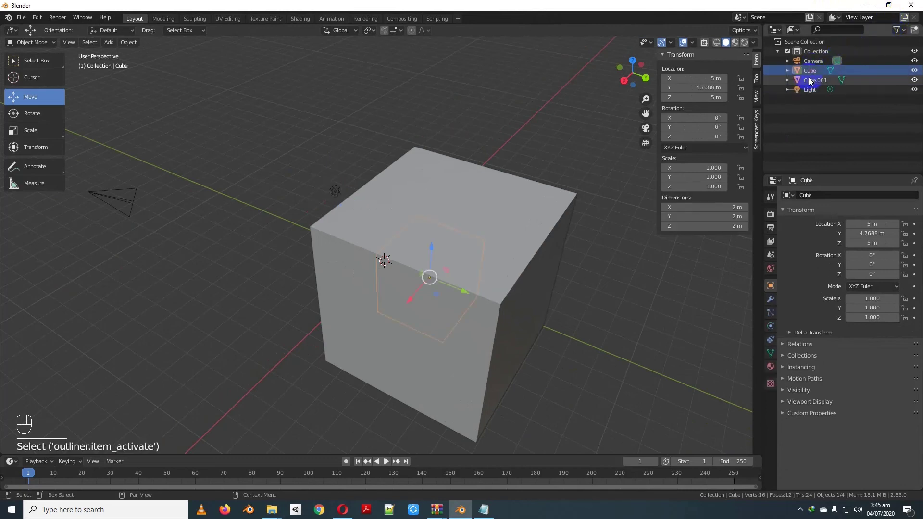
# - Pick the original Cube in the Outliner and orbit to see both cubes
pyautogui.click(812, 81)
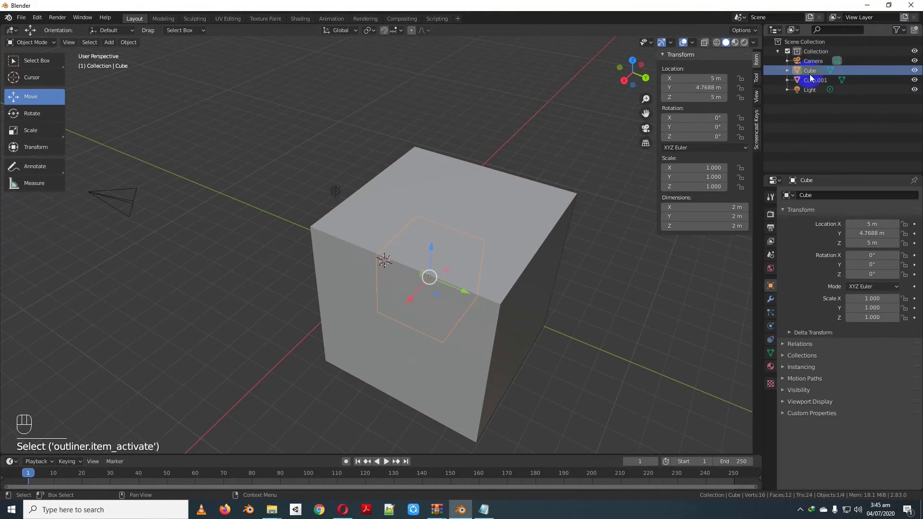
pyautogui.moveTo(467, 295); pyautogui.dragTo(345, 273)
pyautogui.moveTo(397, 294); pyautogui.dragTo(501, 278)
pyautogui.click(814, 85)
pyautogui.moveTo(810, 68); pyautogui.dragTo(796, 36)
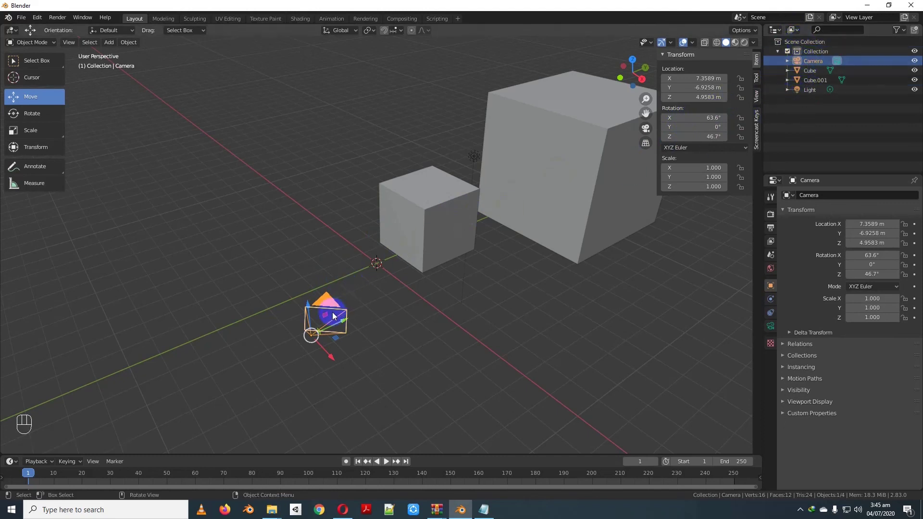
pyautogui.moveTo(496, 281); pyautogui.dragTo(399, 247)
# - Move the original Cube out of the duplicate to about X −5.30 m, Y −5.69 m, Z 4.41 m
pyautogui.click(327, 217)
pyautogui.moveTo(387, 228); pyautogui.dragTo(314, 218)
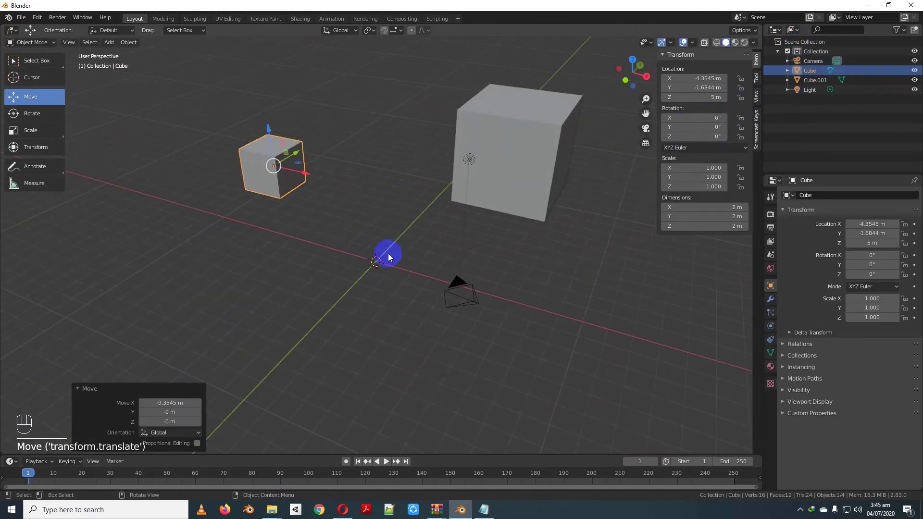
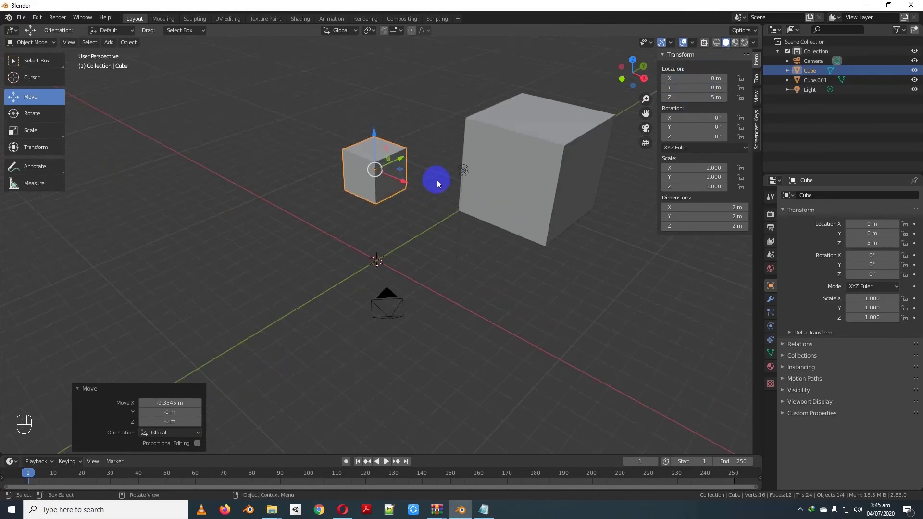
# - Clear the original Cube's location back to the origin with Alt+G
pyautogui.press('g')
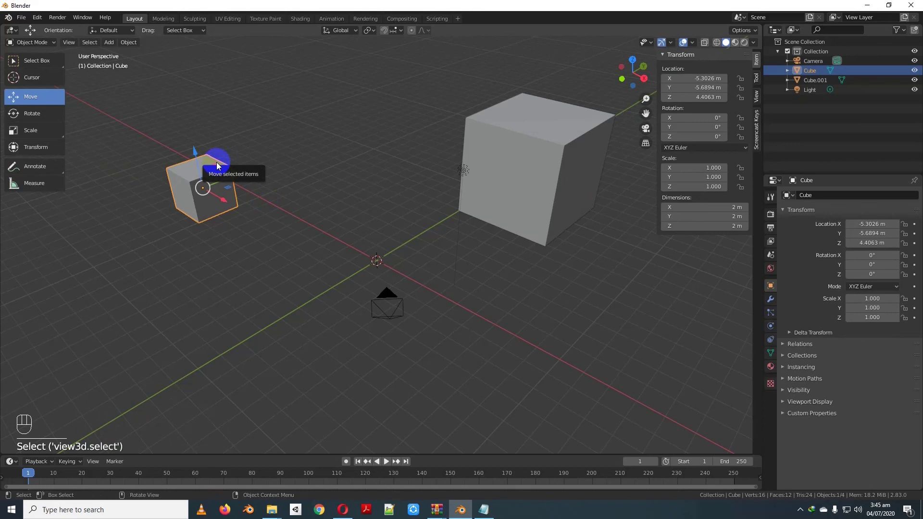
pyautogui.press('alt+g')
pyautogui.click(431, 281)
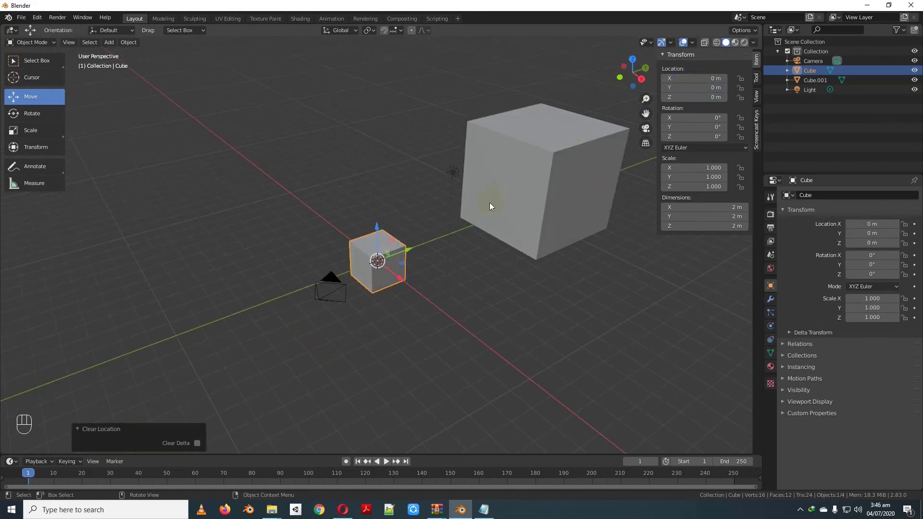
# - Select Cube.001 and rotate it to about −52.1°, 13.3°, −40.9°
pyautogui.click(419, 214)
pyautogui.click(468, 185)
pyautogui.press('r')
pyautogui.moveTo(576, 210); pyautogui.dragTo(506, 215)
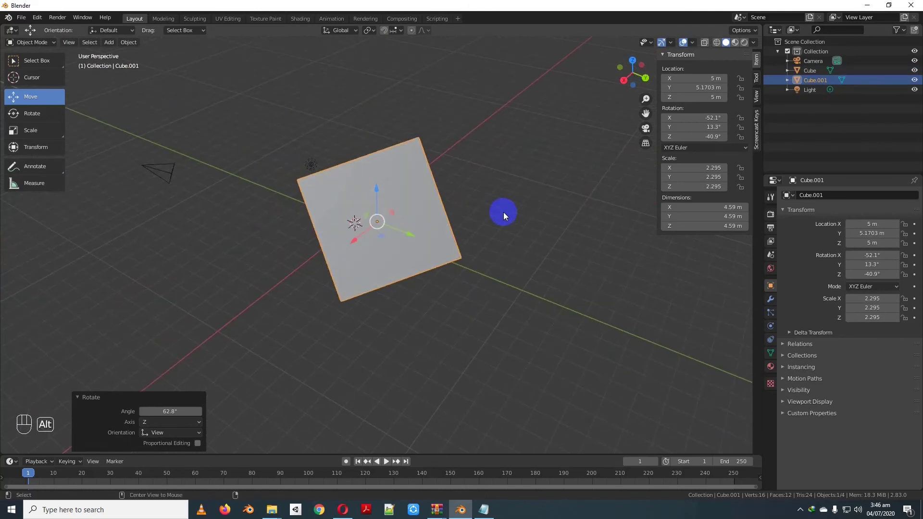
# - Reset Cube.001's rotation to zero with Alt+R, then select the original Cube
pyautogui.press('alt+r')
pyautogui.moveTo(472, 214); pyautogui.dragTo(461, 216)
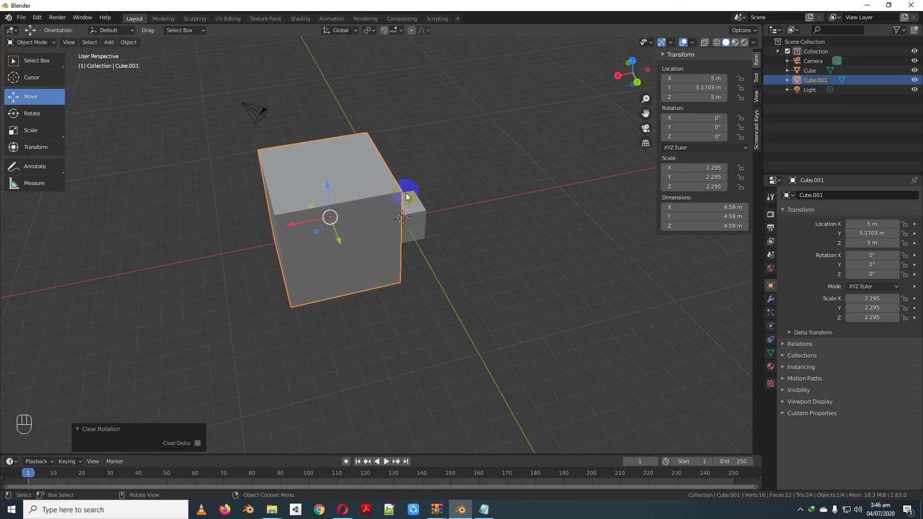
pyautogui.moveTo(428, 200); pyautogui.dragTo(382, 188)
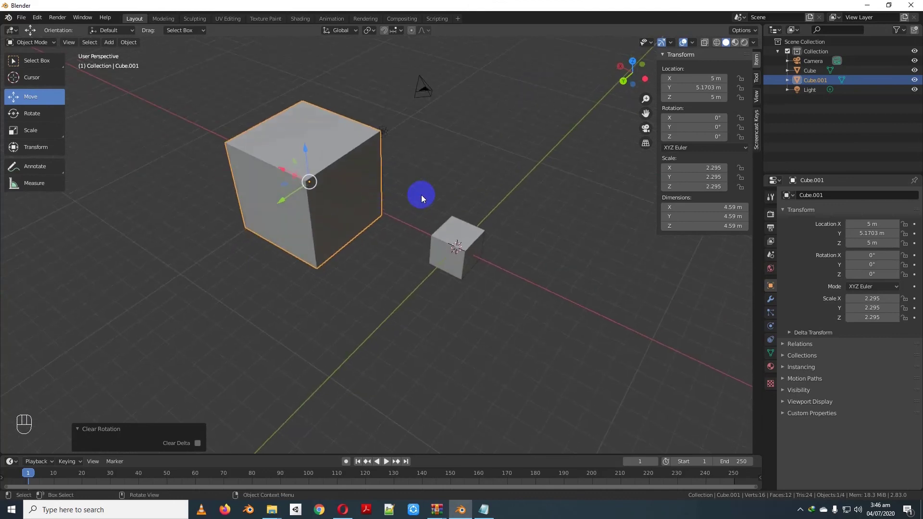
pyautogui.click(460, 235)
pyautogui.click(472, 253)
# - Scale the Cube up to about 3.148, then clear its scale back to 1.000 with Alt+S
pyautogui.moveTo(446, 247); pyautogui.dragTo(450, 270)
pyautogui.press('s')
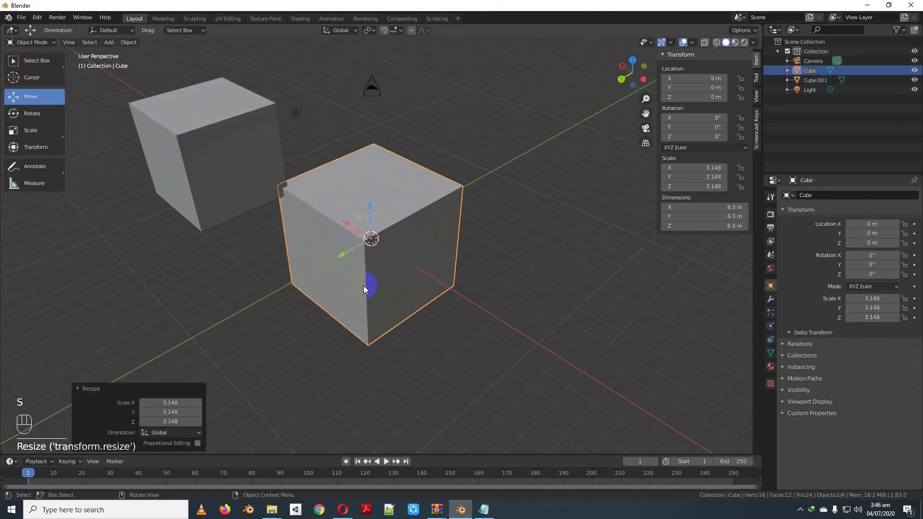
pyautogui.press('alt+s')
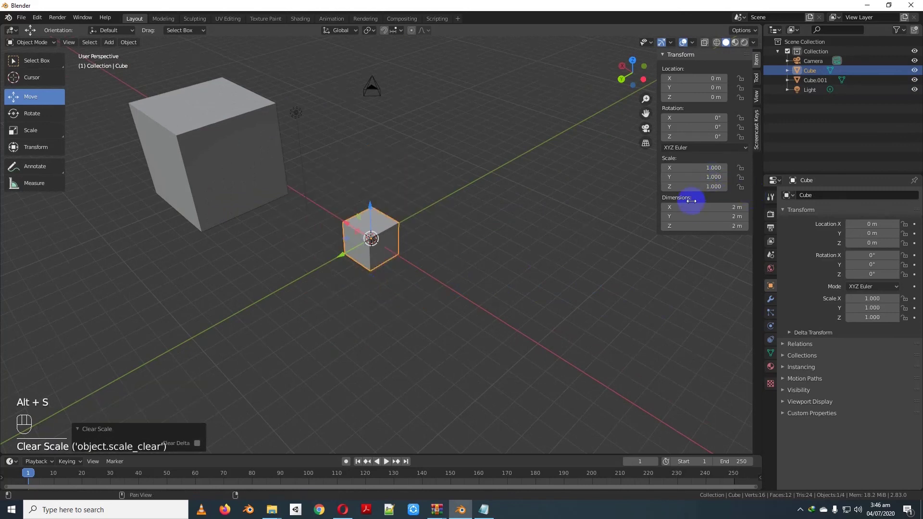
pyautogui.moveTo(495, 253); pyautogui.dragTo(411, 251)
pyautogui.moveTo(410, 251); pyautogui.dragTo(445, 235)
pyautogui.middleClick(456, 246)
pyautogui.moveTo(498, 275); pyautogui.dragTo(458, 265)
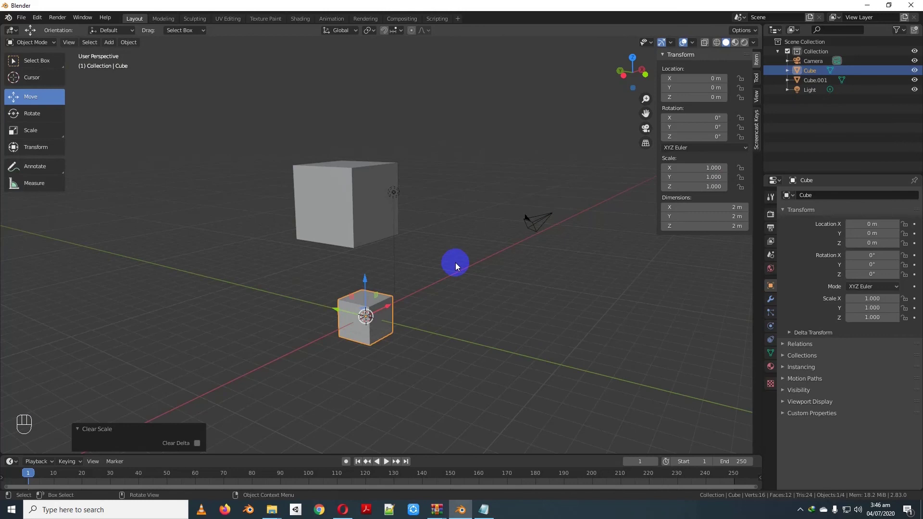